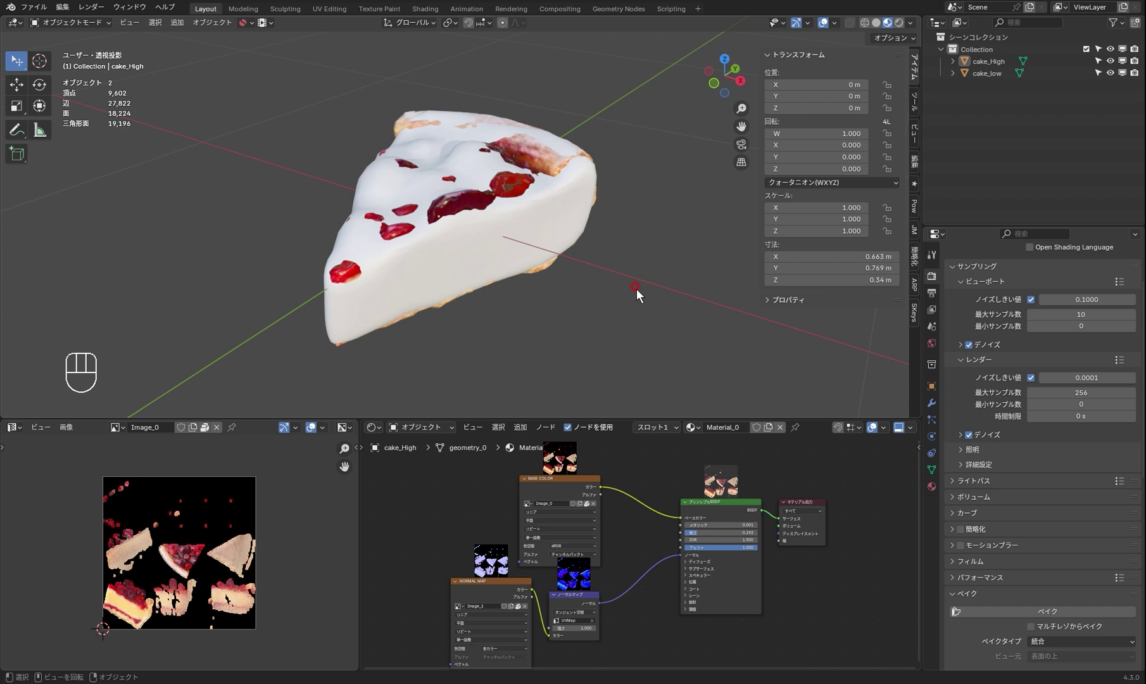
Orbit around the slices, then start moving cake_low along the X axis with G.
left_click_drag(624, 273, 637, 276)
left_click_drag(622, 274, 575, 258)
middle_click(584, 257)
left_click_drag(581, 252, 562, 243)
left_click_drag(552, 229, 555, 210)
middle_click(536, 211)
key("g")
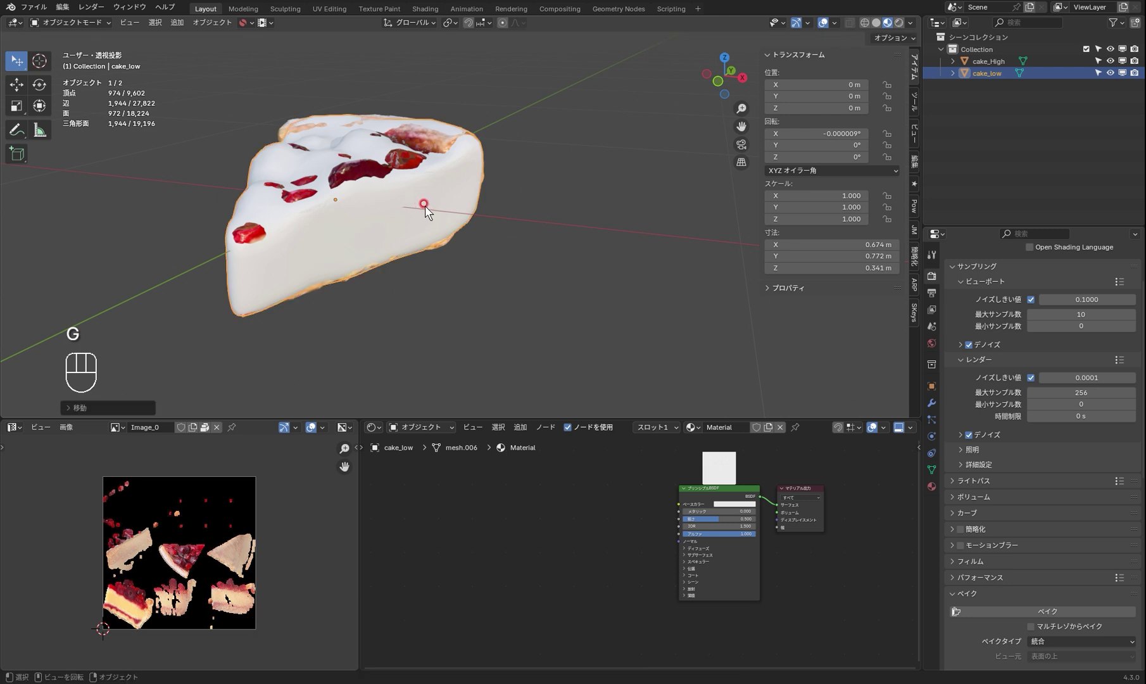
key("g")
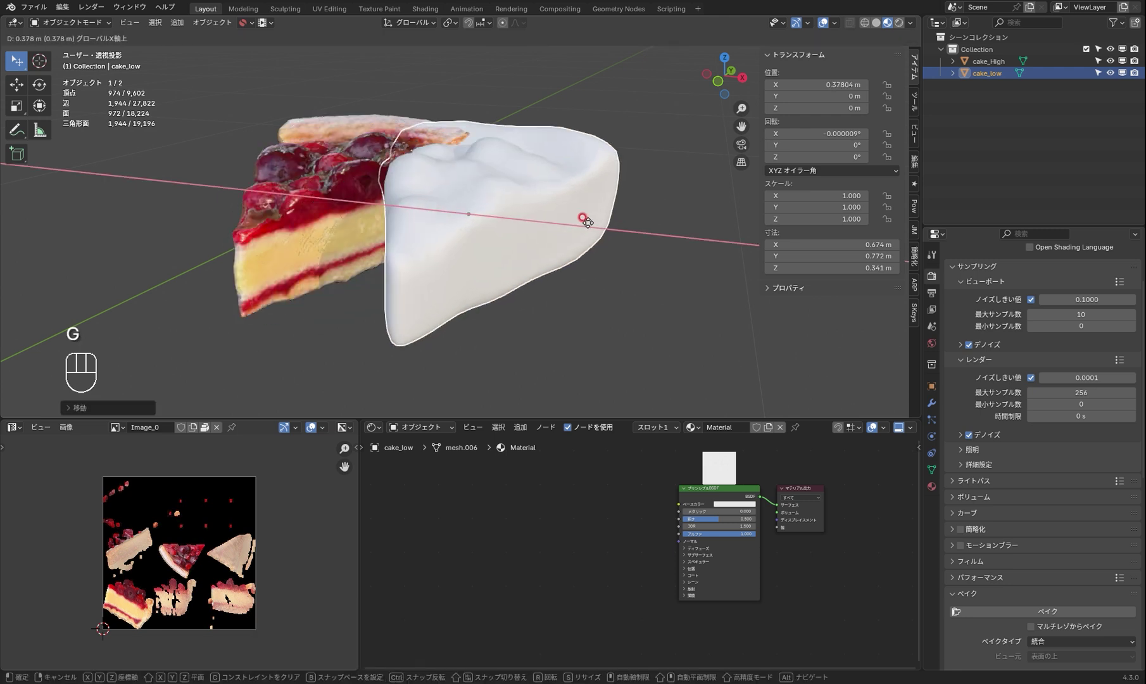
Place cake_low about 0.378 m along X and show it as wireframe to compare meshes.
left_click_drag(572, 229, 539, 222)
left_click_drag(551, 229, 543, 231)
left_click(555, 224)
key("Tab")
key("q")
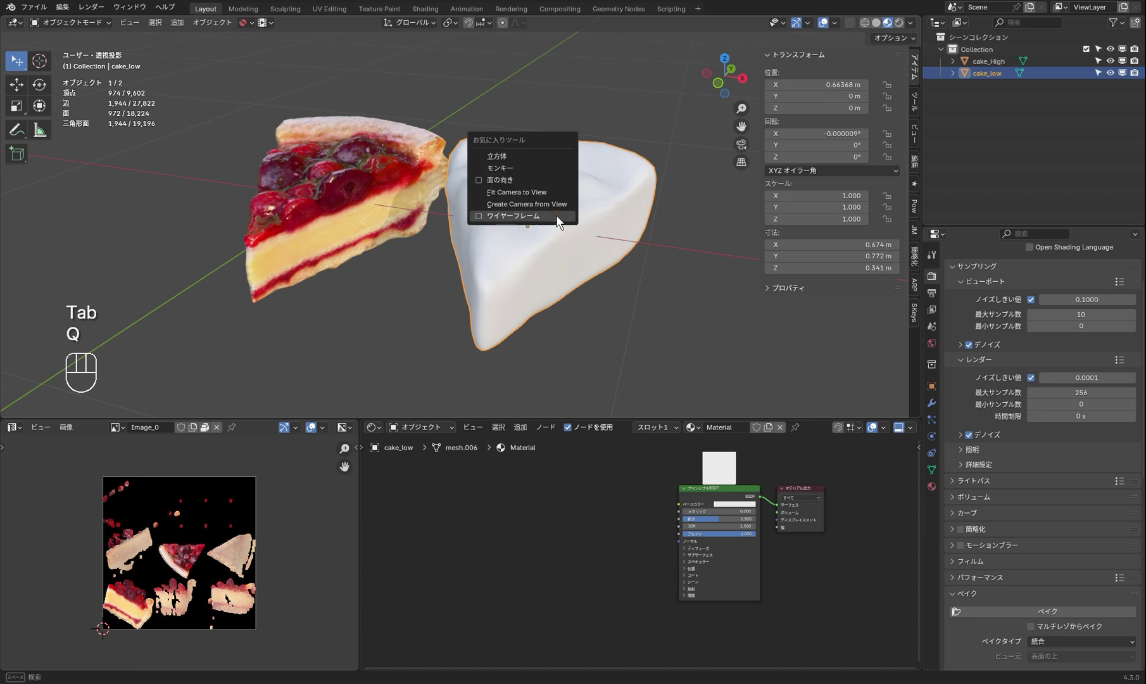
left_click_drag(571, 260, 607, 253)
middle_click(594, 247)
middle_click(599, 248)
middle_click(593, 246)
left_click_drag(580, 236, 543, 209)
middle_click(545, 228)
middle_click(535, 222)
Return cake_low to the origin over the high-poly slice and turn the wireframe off.
key("ctrl+z")
key("ctrl+z")
left_click_drag(515, 259, 581, 286)
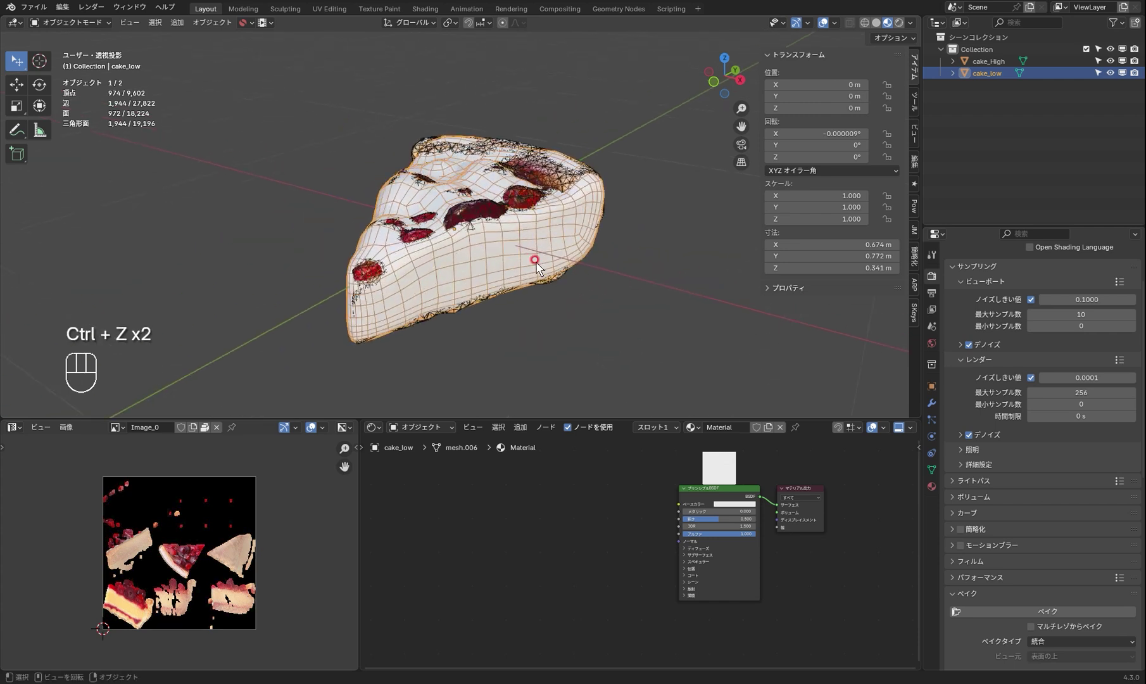
middle_click(542, 248)
middle_click(541, 249)
key("q")
middle_click(578, 266)
middle_click(573, 268)
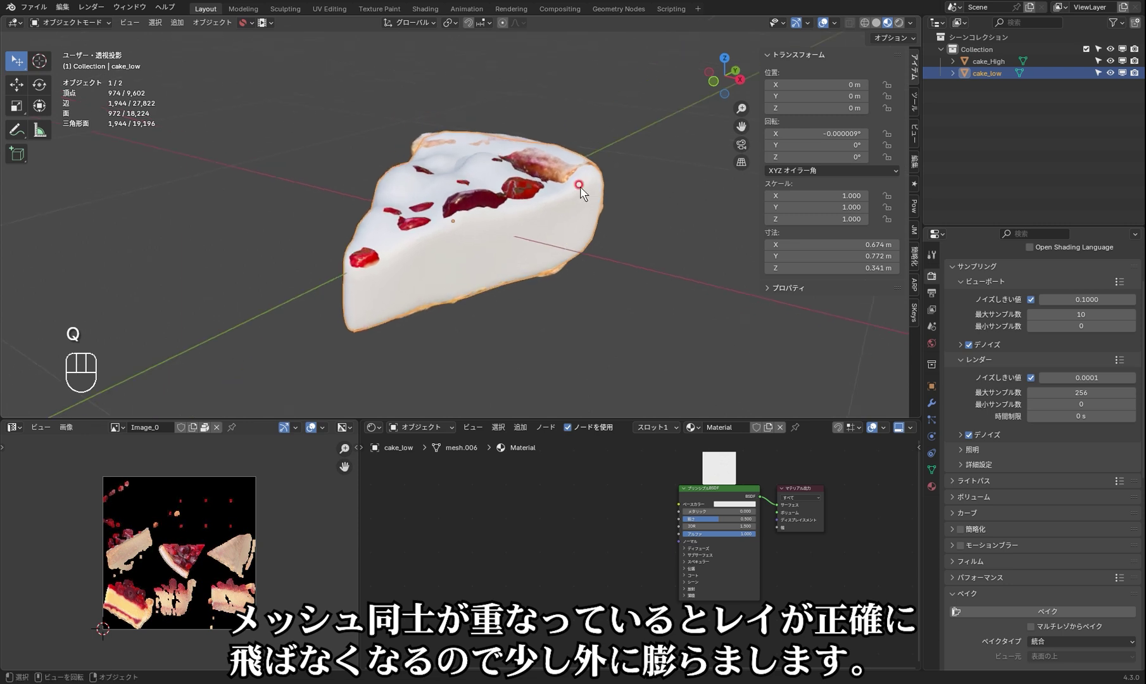
Switch cake_low into Sculpt Mode and pick the Inflate brush.
key("Tab")
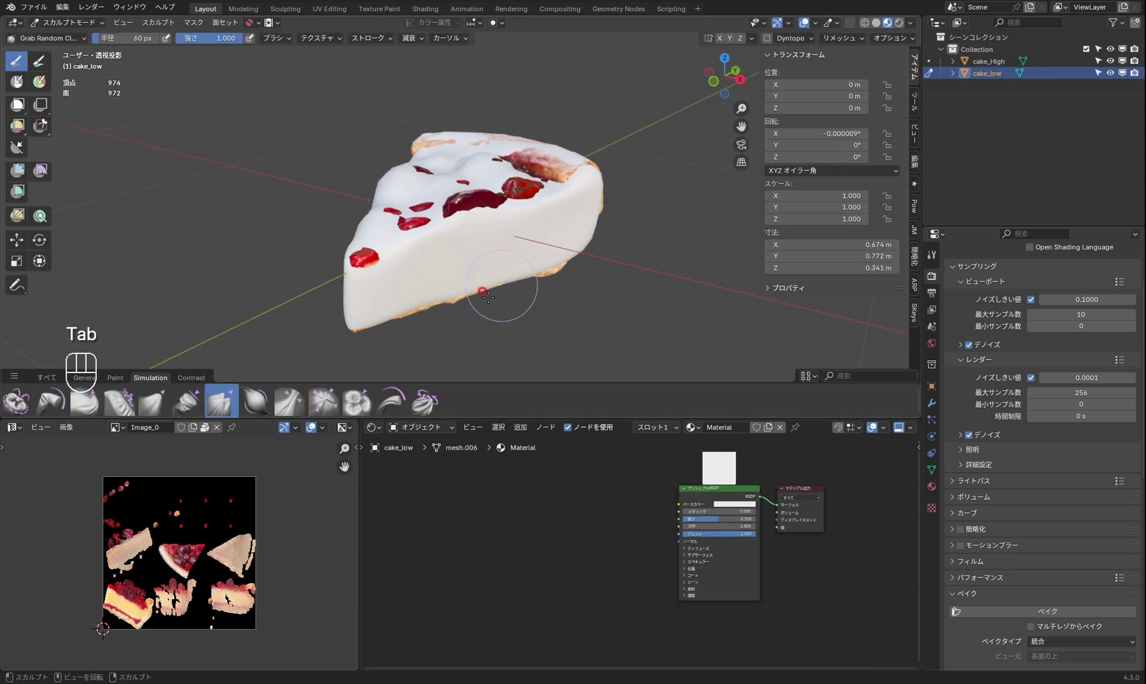
left_click(53, 385)
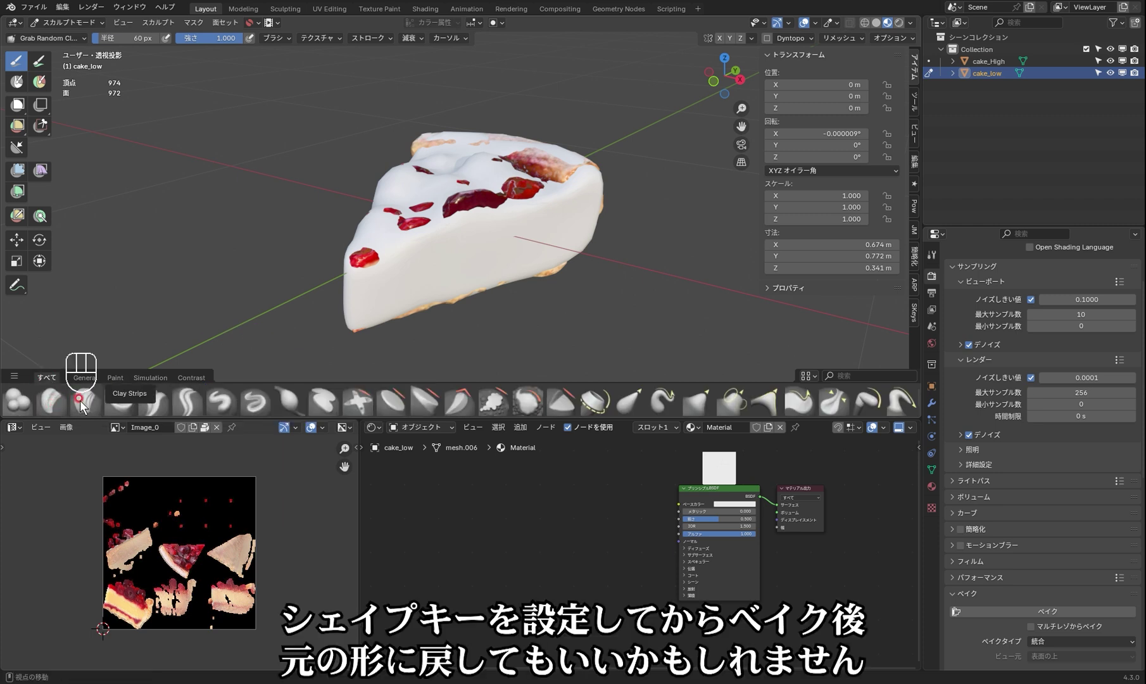
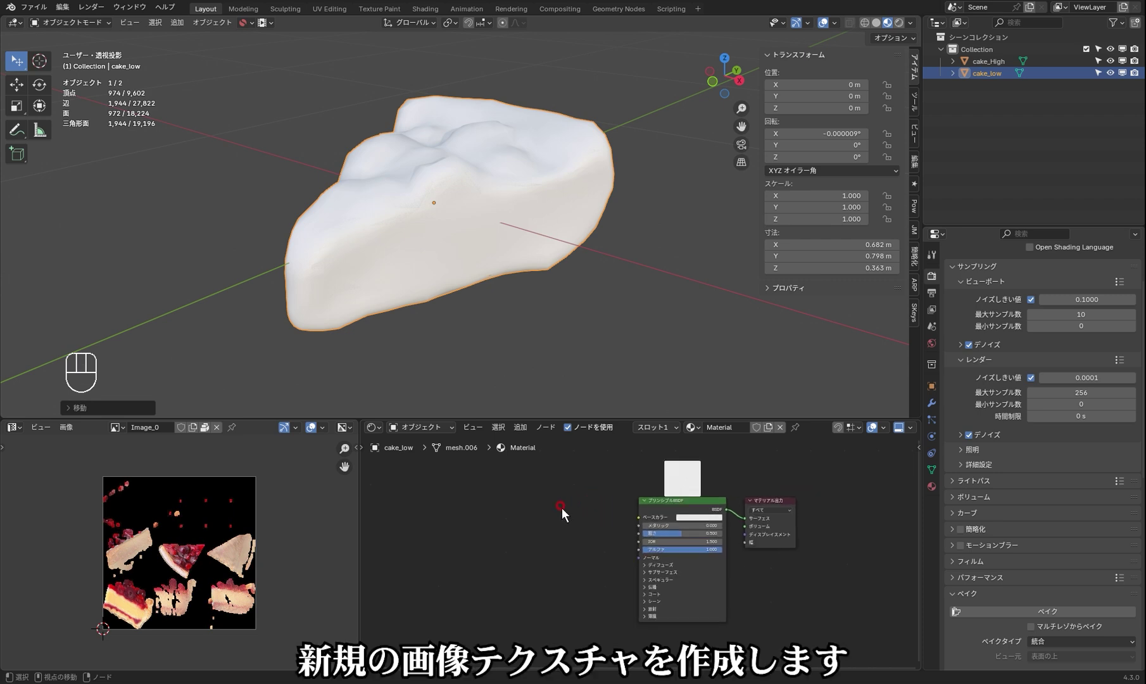
Bring up the Add node list in the Shader Editor for a new Image Texture.
key("shift+a")
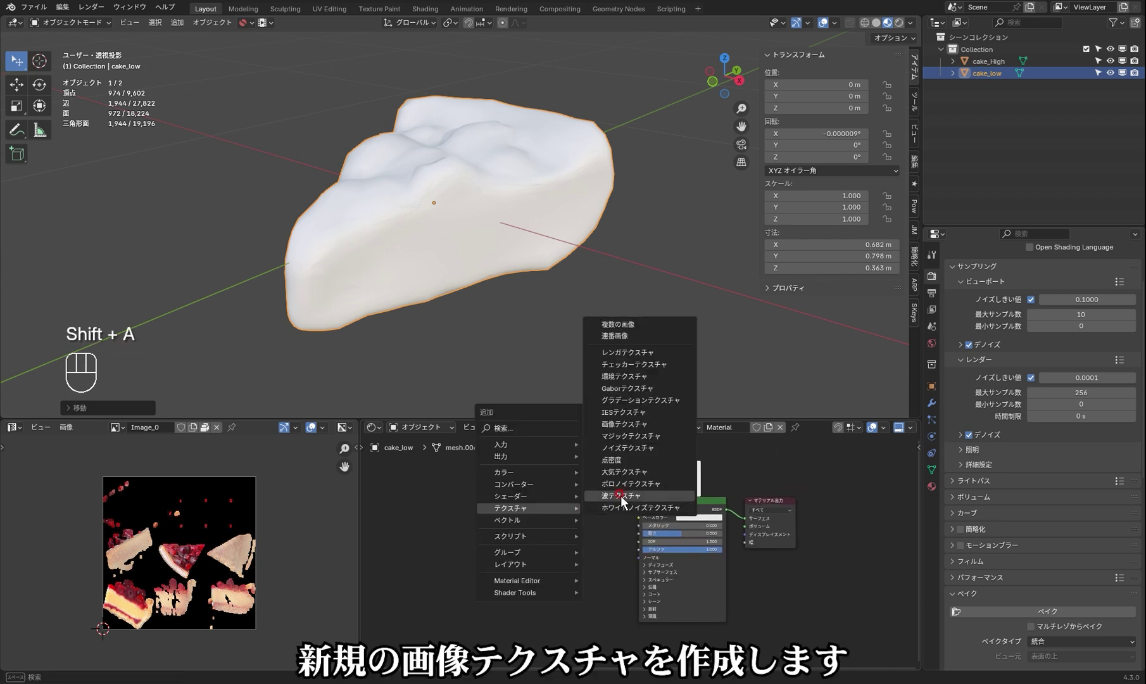
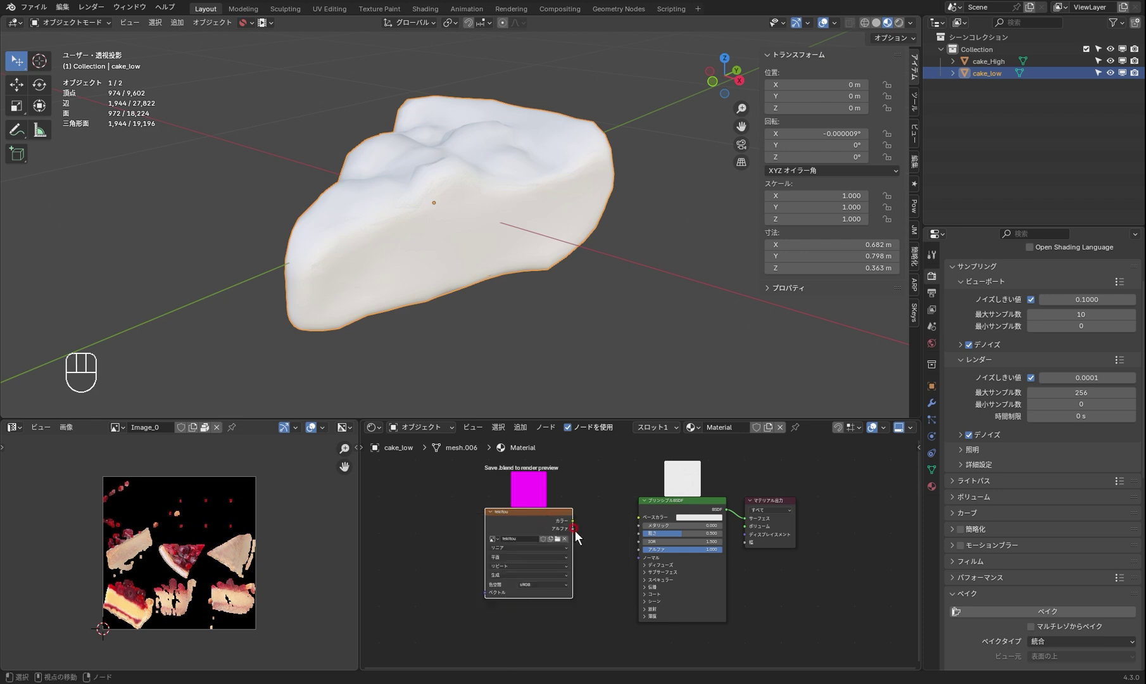
Link the image Color to Base Color, preview rendered, select cake_High then cake_low as active.
left_click(579, 528)
left_click(626, 534)
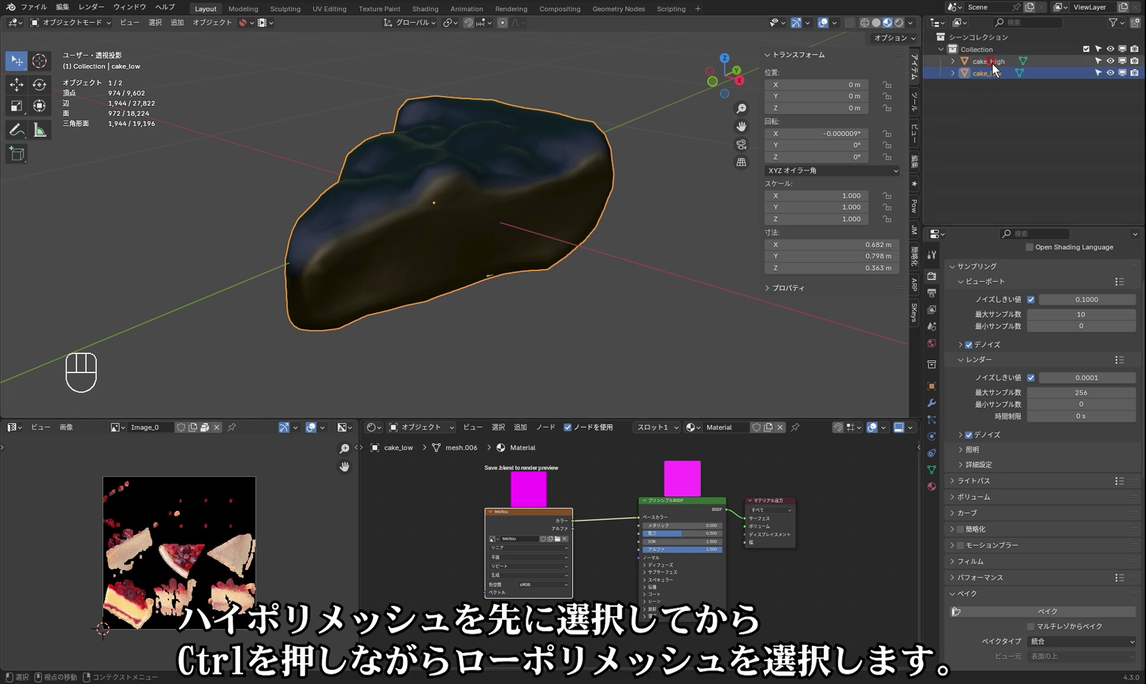
left_click(998, 68)
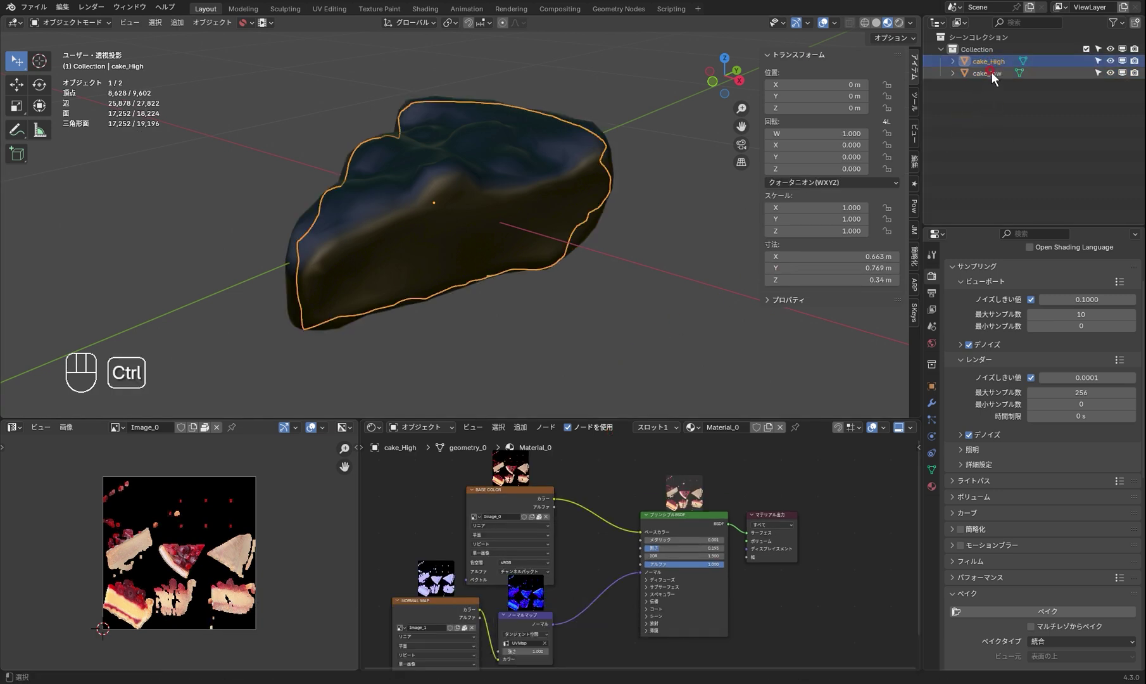
left_click(997, 82)
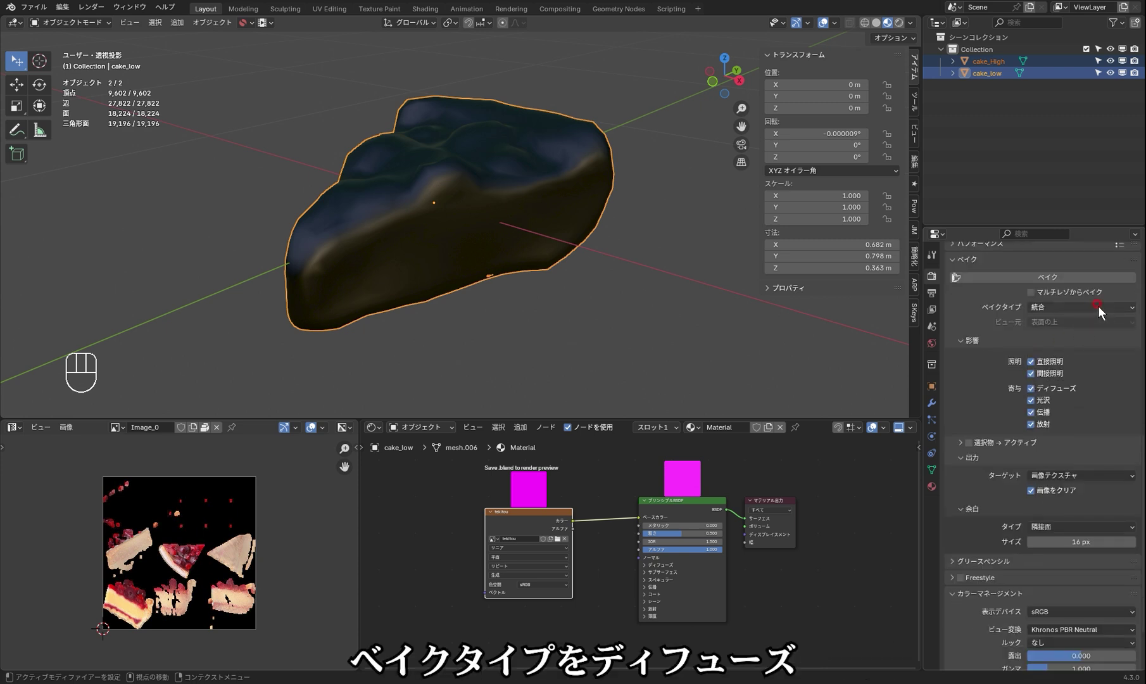
Set Bake Type to Diffuse with Direct and Indirect off and Selected to Active enabled.
left_click_drag(1104, 316, 1066, 442)
left_click(1042, 367)
left_click(1040, 383)
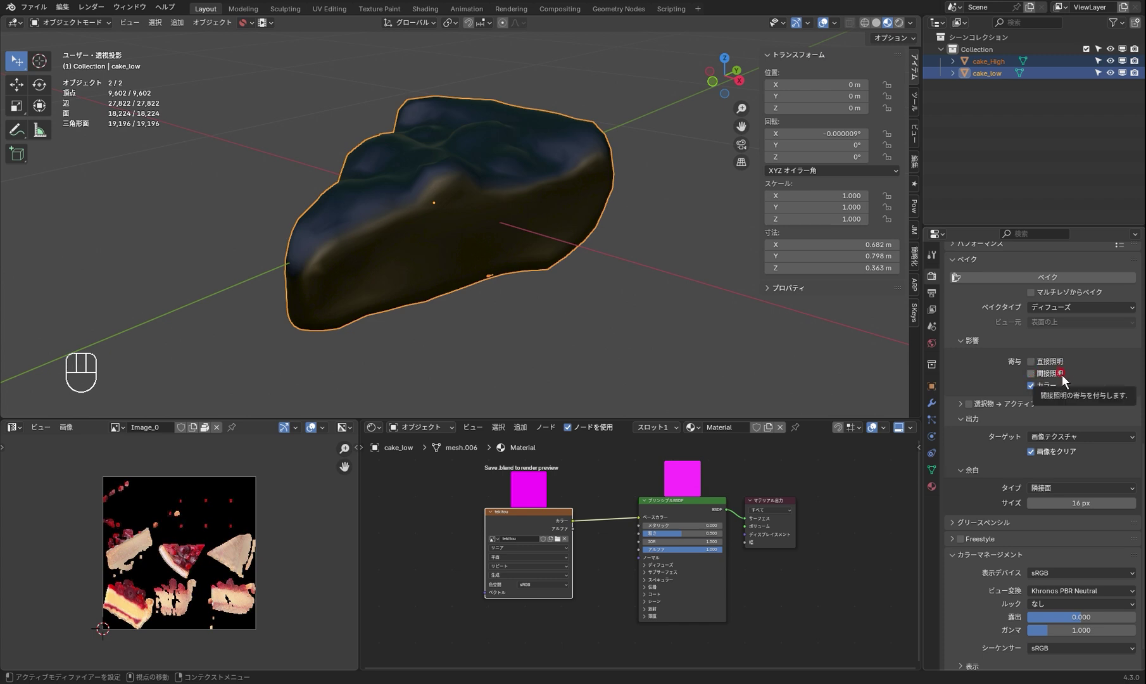
left_click(975, 413)
left_click(967, 412)
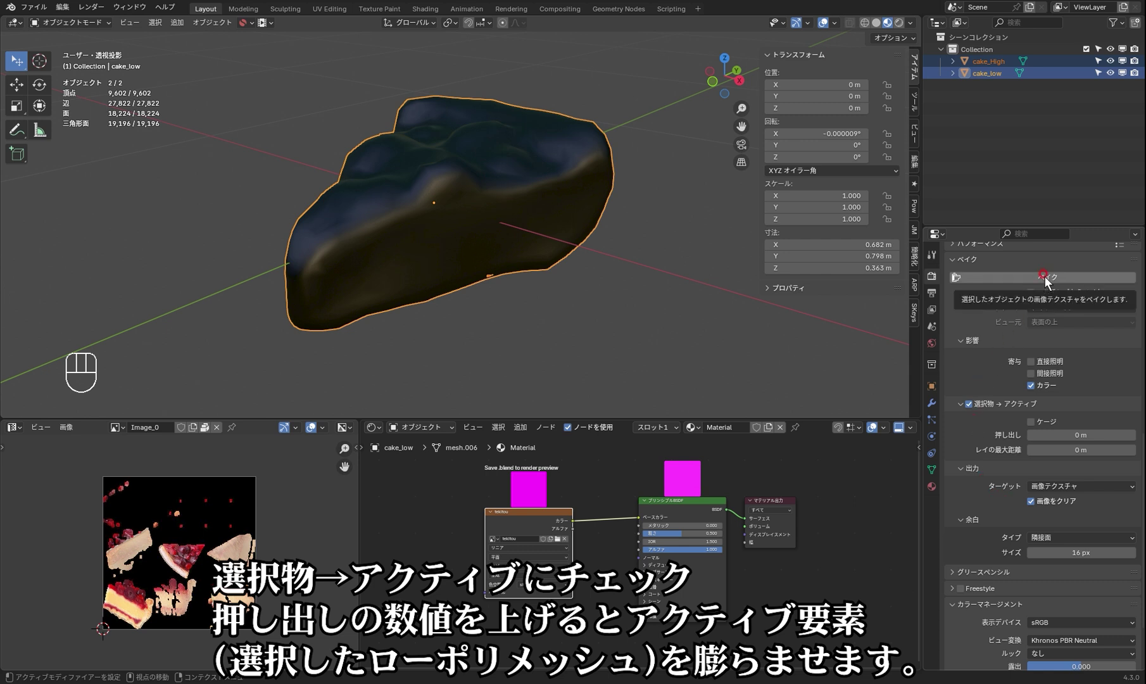
Run the bake and orbit in to inspect the baked cherry-cake colours on cake_low.
left_click(1050, 286)
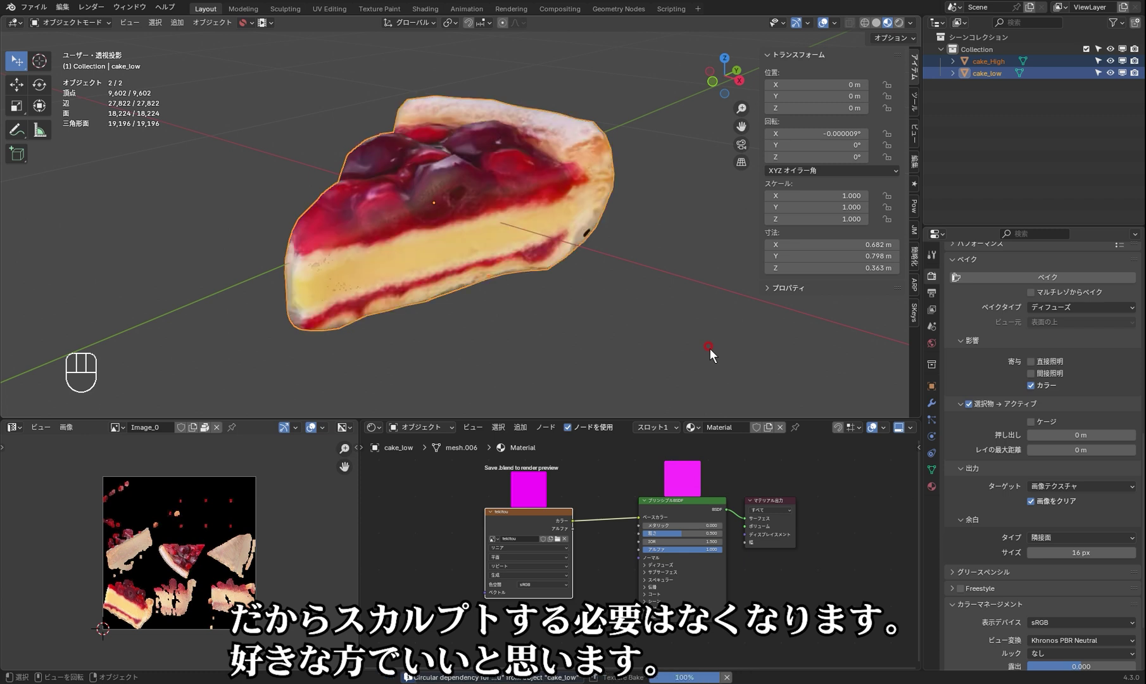
left_click_drag(556, 276, 270, 254)
left_click_drag(526, 203, 385, 228)
middle_click(497, 221)
middle_click(488, 216)
middle_click(483, 210)
left_click_drag(451, 213, 426, 202)
middle_click(462, 214)
middle_click(503, 203)
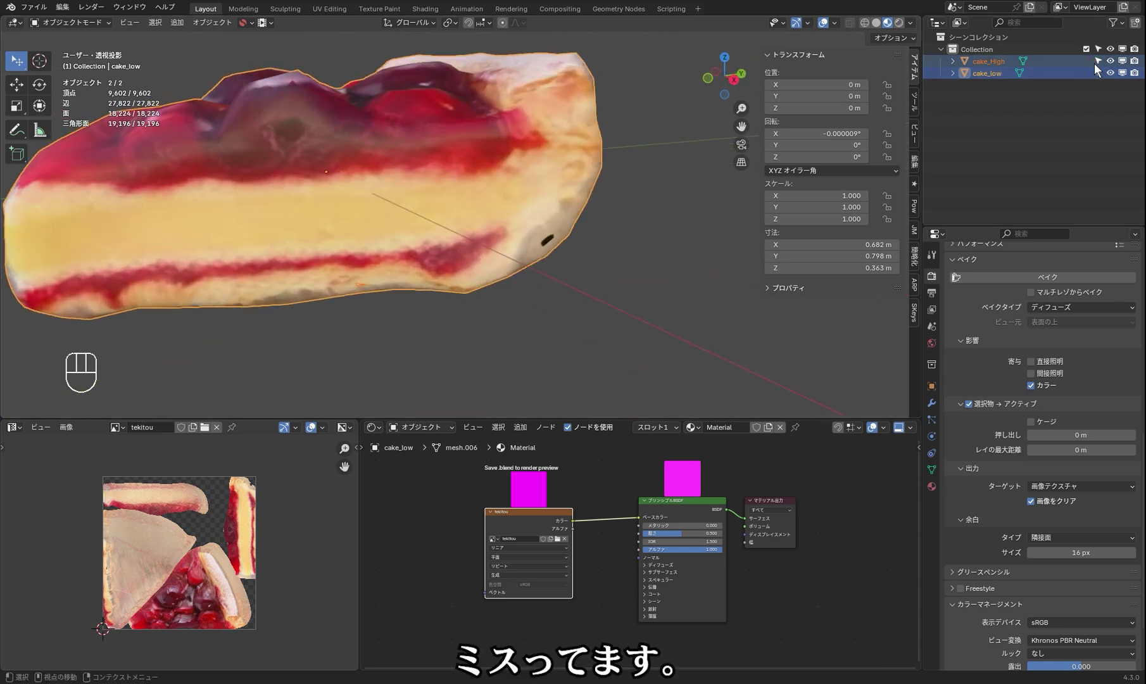
middle_click(585, 245)
Sculpt out the dark flaw on the side, reselect high then low, and bake again.
key("Tab")
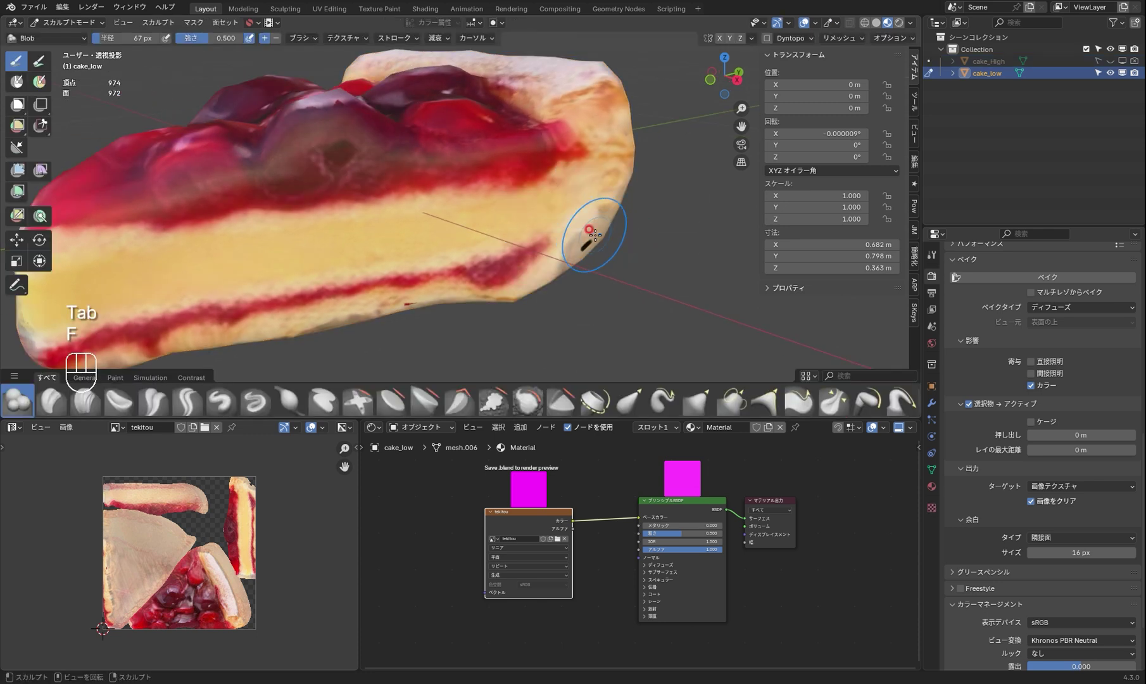
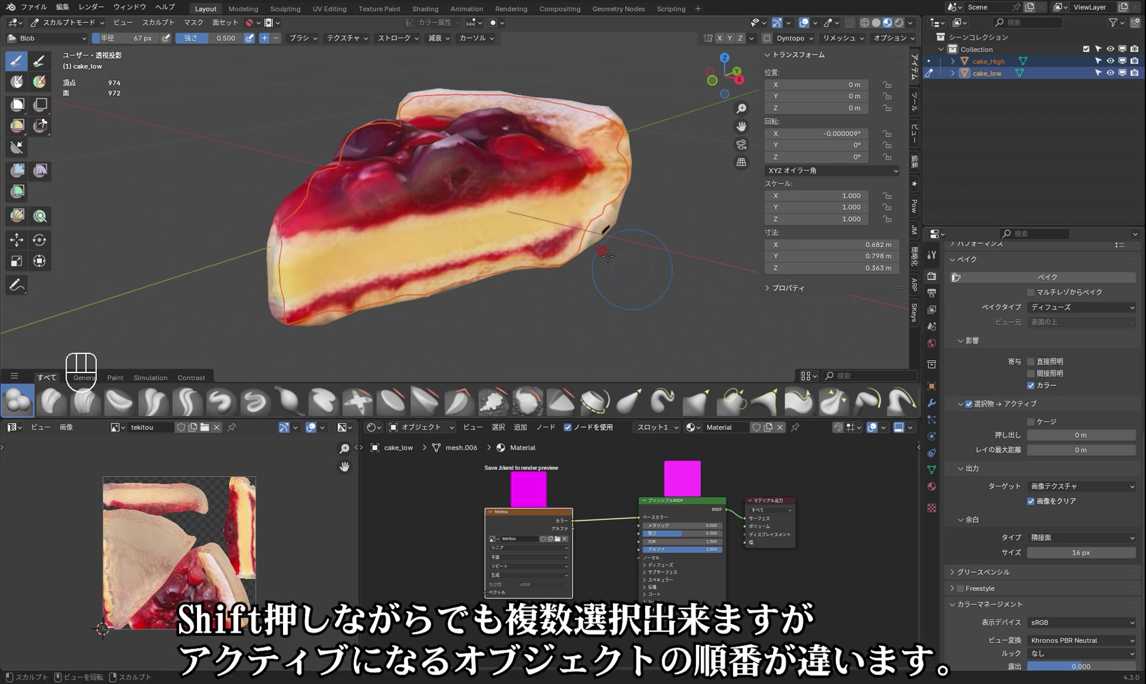
key("Tab")
left_click(1002, 73)
left_click(1002, 80)
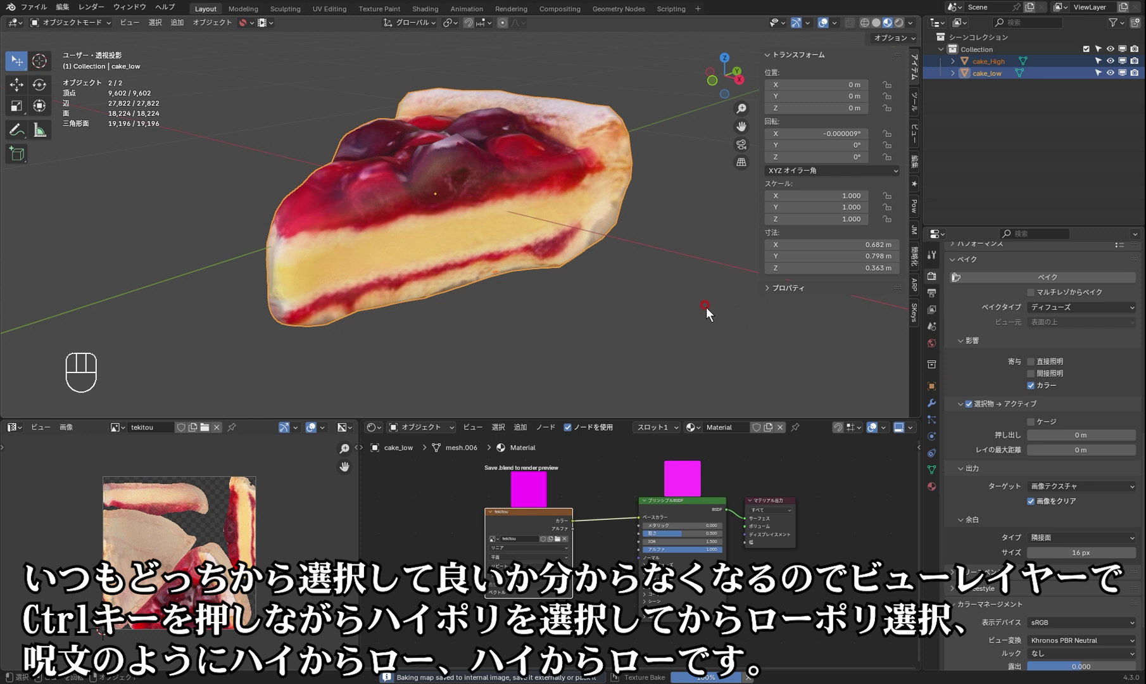
Hide cake_High in the Outliner and select only the textured cake_low.
left_click_drag(629, 300, 607, 286)
middle_click(597, 293)
left_click_drag(598, 283, 607, 299)
middle_click(618, 281)
middle_click(612, 277)
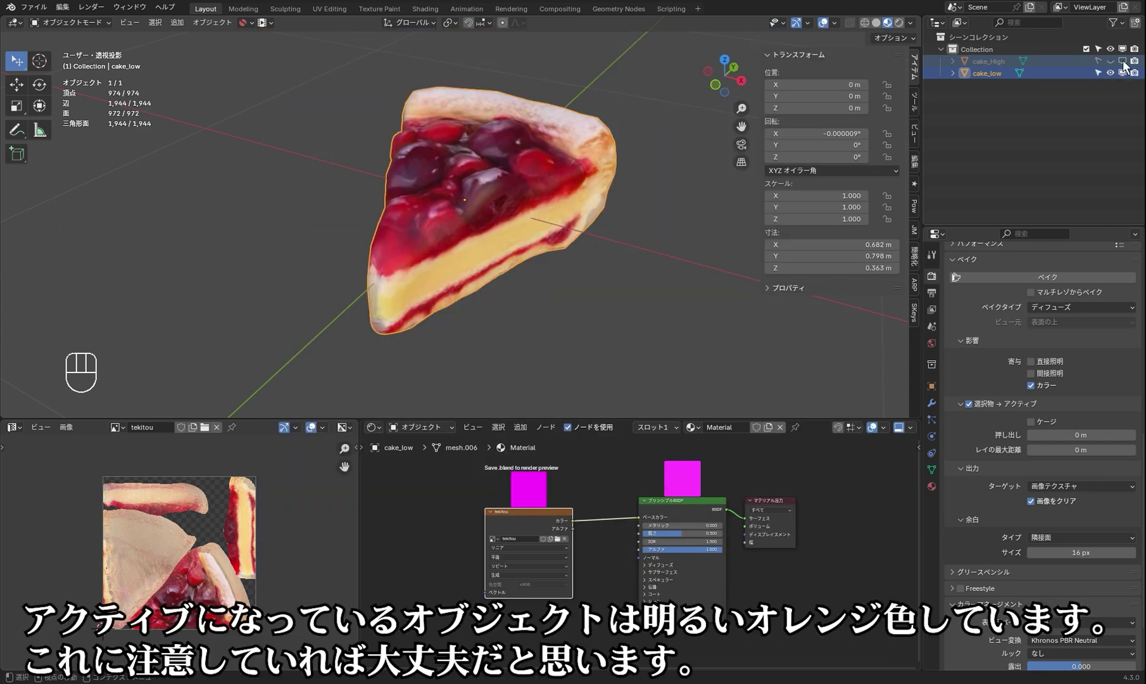
left_click(992, 81)
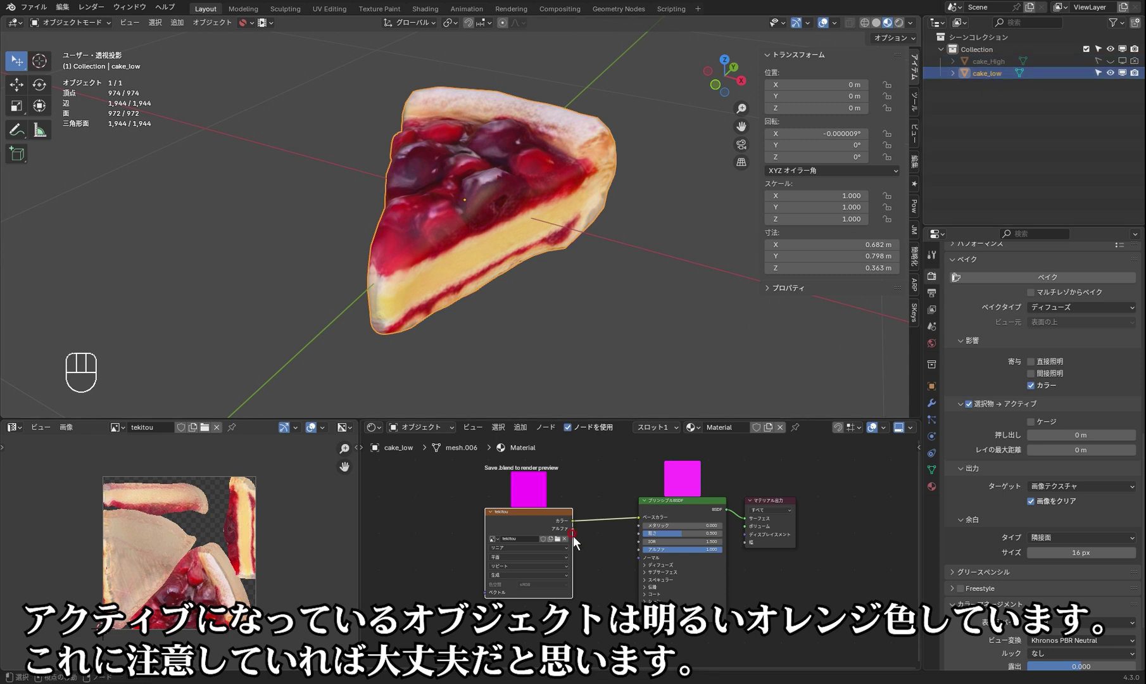
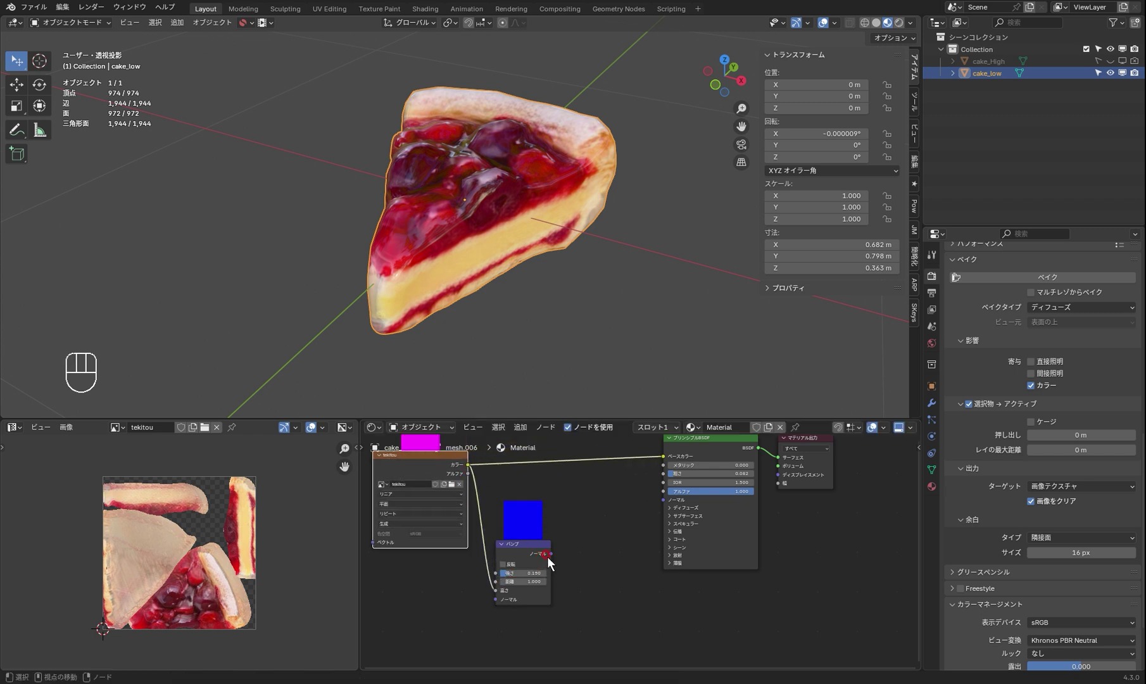
Feed the Bump node's Normal into the BSDF Normal at strength 0.267.
left_click_drag(638, 529, 581, 425)
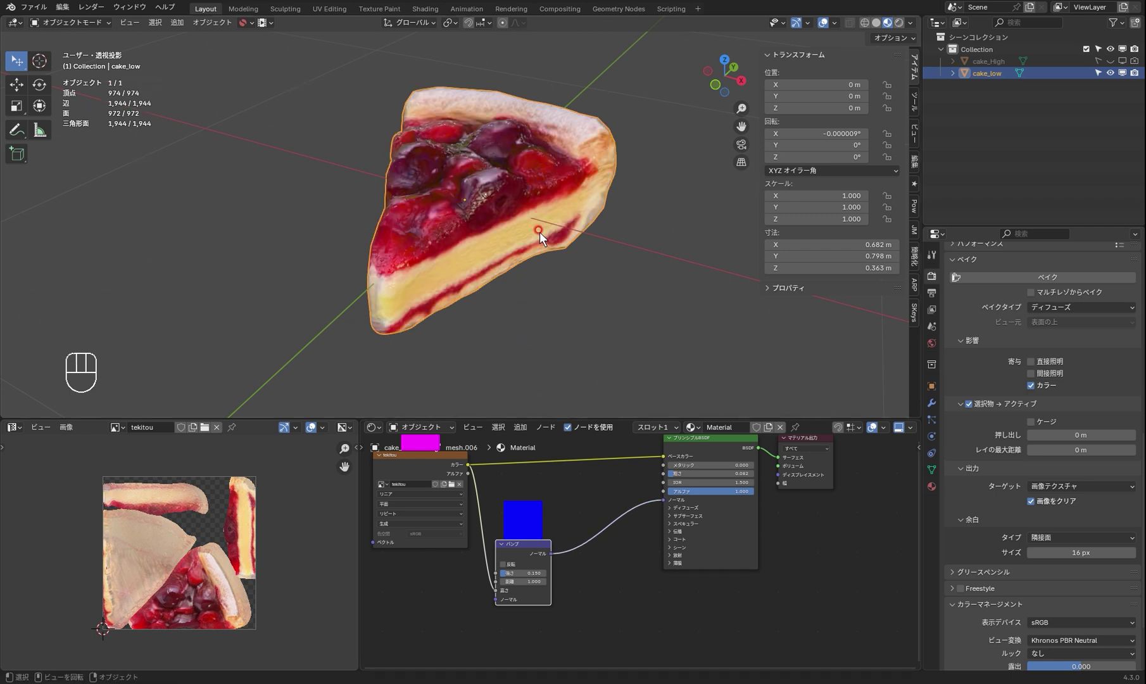